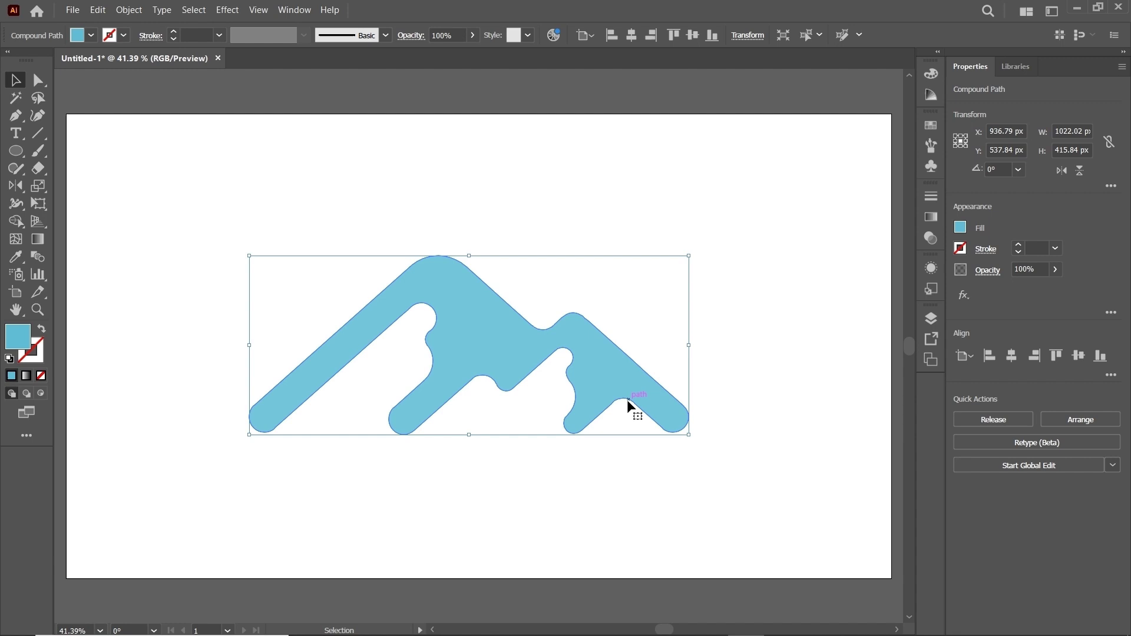
Step: Scale the light blue mountain compound path down to about 318 × 130 px
{"action": "left_click", "coordinate": [689, 444]}
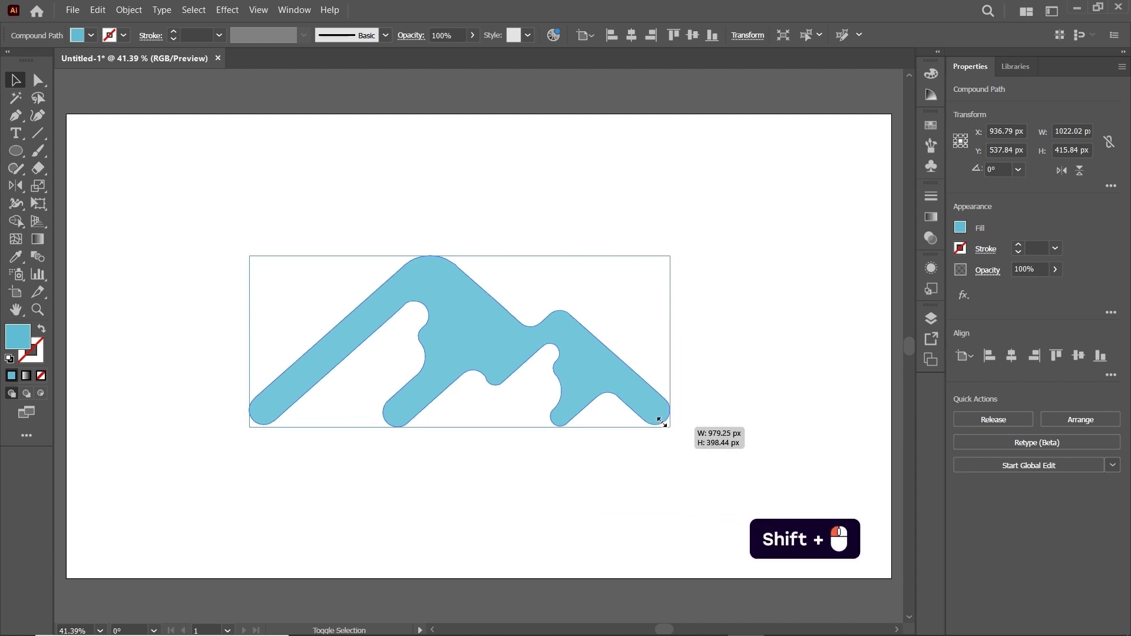